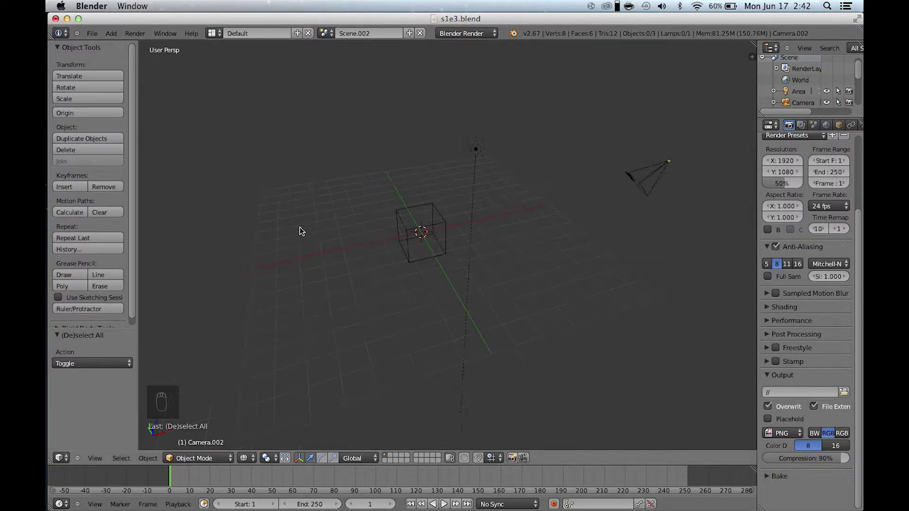
Delete the default cube from the scene.
{"action": "middle_click", "coordinate": [303, 230]}
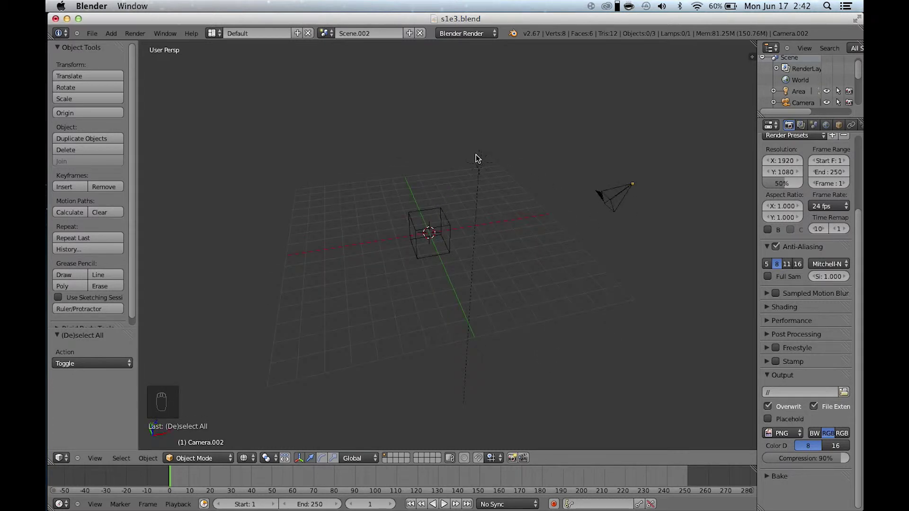
{"action": "key", "text": "d"}
{"action": "left_click_drag", "start_coordinate": [471, 155], "coordinate": [455, 203]}
{"action": "key", "text": "x"}
Delete the lamp and leave the camera selected.
{"action": "right_click", "coordinate": [442, 213]}
{"action": "key", "text": "x"}
{"action": "right_click", "coordinate": [442, 212]}
{"action": "left_click_drag", "start_coordinate": [471, 186], "coordinate": [471, 187]}
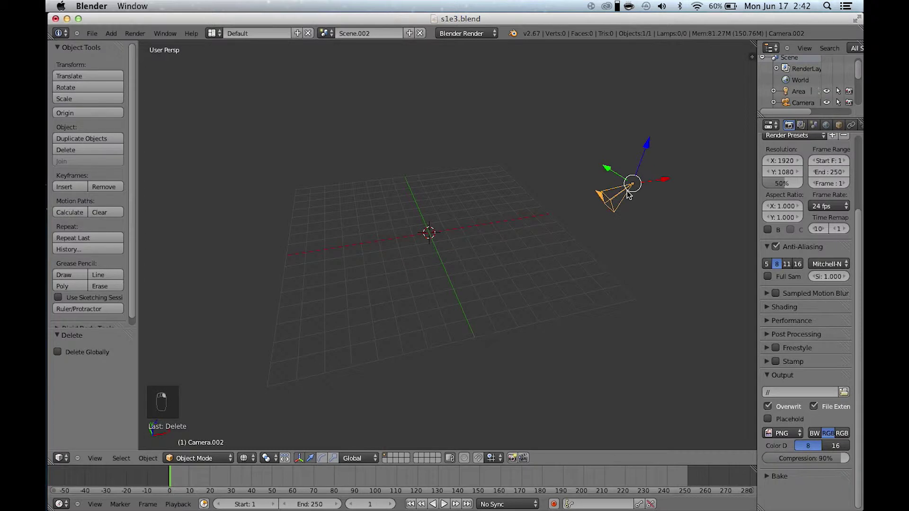
Clear the camera's rotation and move it 8 units along negative Y.
{"action": "middle_click", "coordinate": [628, 192]}
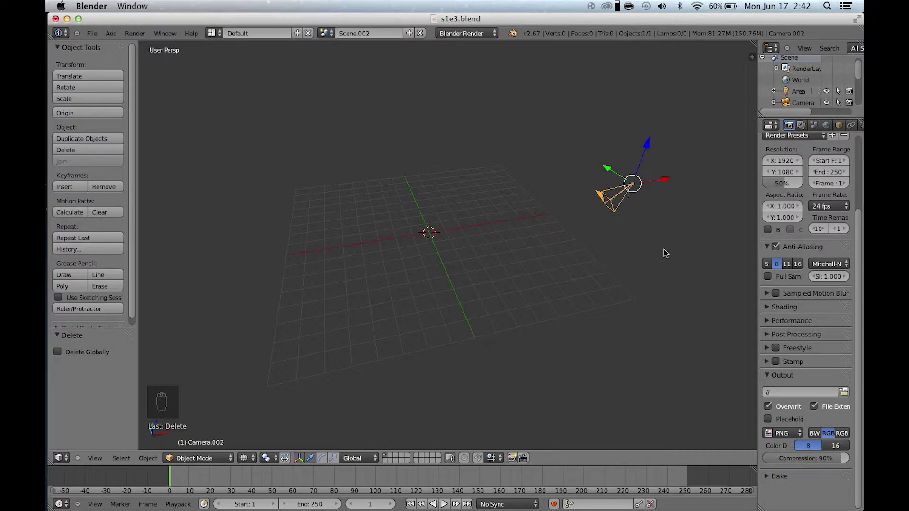
{"action": "key", "text": "alt+r"}
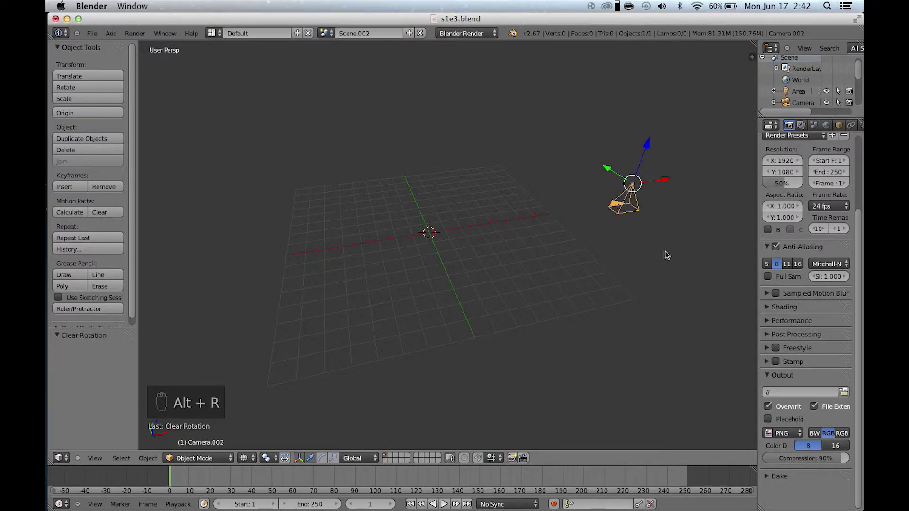
{"action": "left_click_drag", "start_coordinate": [667, 255], "coordinate": [641, 179]}
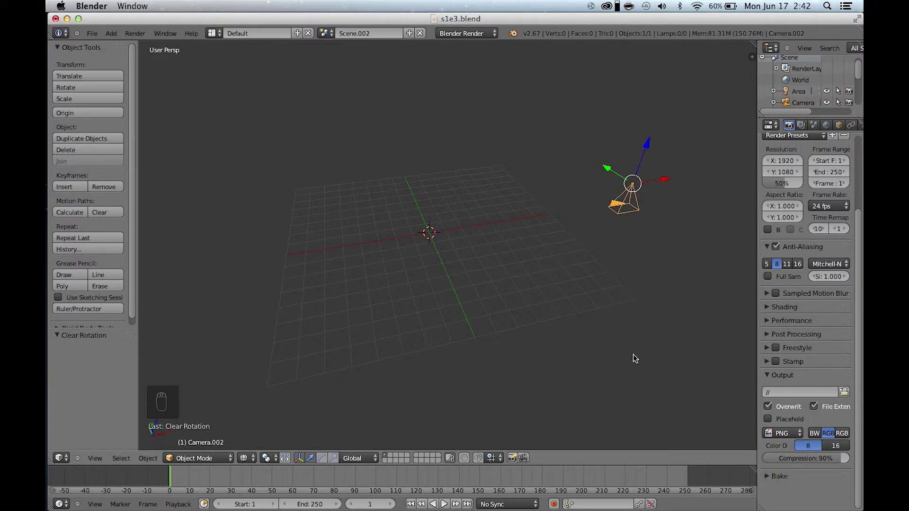
{"action": "key", "text": "alt+g"}
{"action": "left_click_drag", "start_coordinate": [422, 218], "coordinate": [462, 314]}
Show the scene properties, confirming Camera.002 as the active scene camera.
{"action": "left_click", "coordinate": [471, 323]}
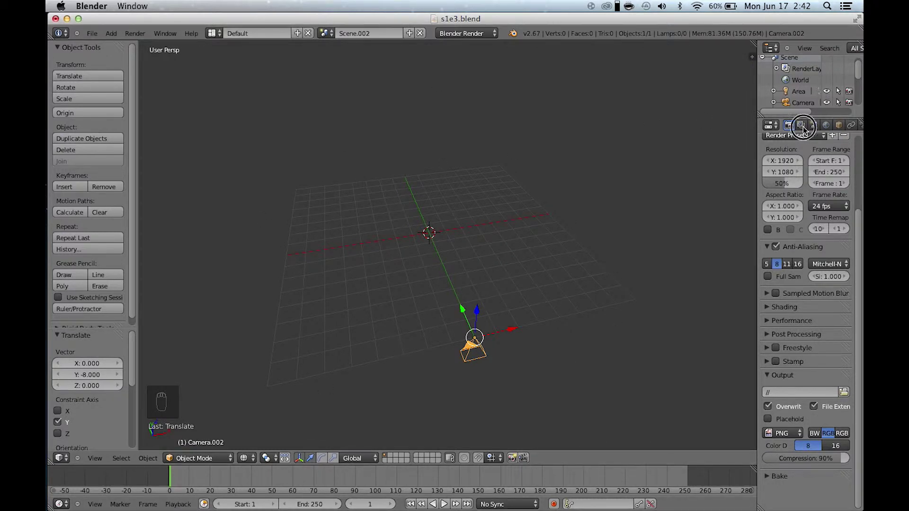
{"action": "left_click_drag", "start_coordinate": [805, 129], "coordinate": [817, 141]}
{"action": "left_click_drag", "start_coordinate": [814, 133], "coordinate": [814, 125]}
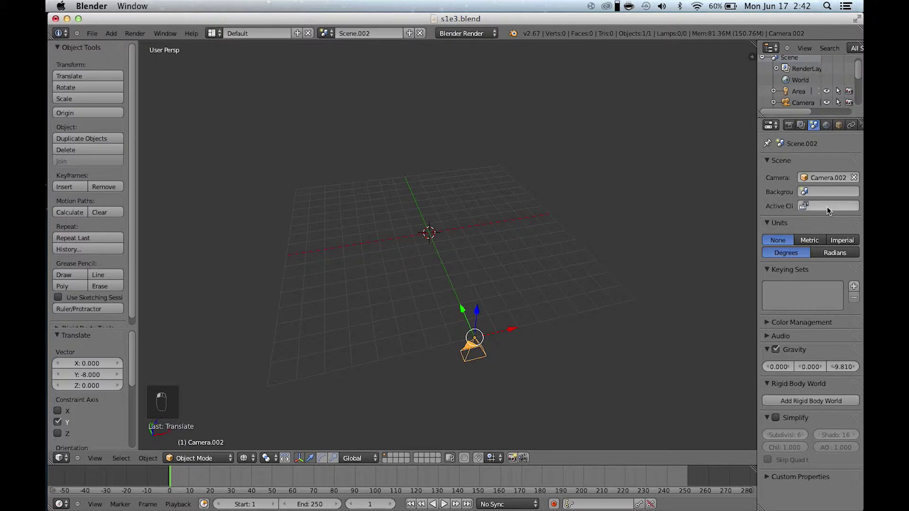
{"action": "left_click_drag", "start_coordinate": [829, 210], "coordinate": [497, 272]}
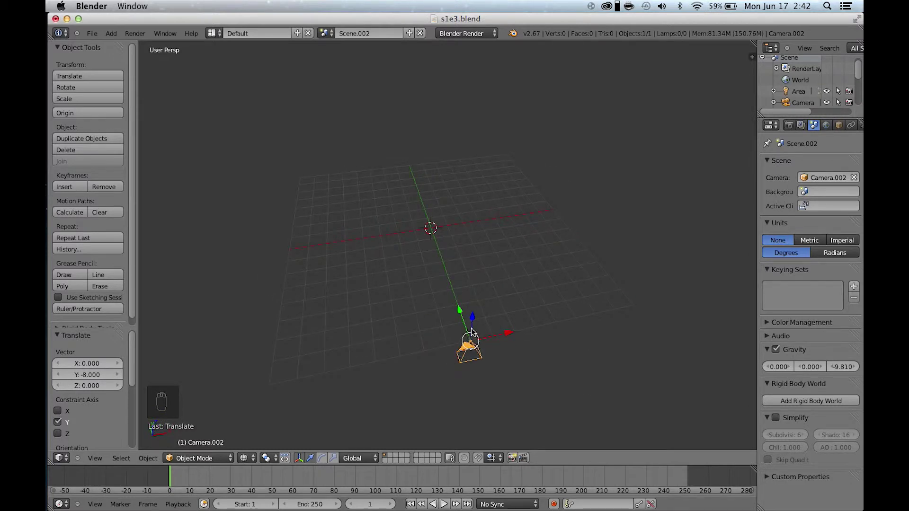
Raise the camera 1.2 units, rotate it 90° about X and look through it.
{"action": "left_click_drag", "start_coordinate": [475, 325], "coordinate": [479, 294]}
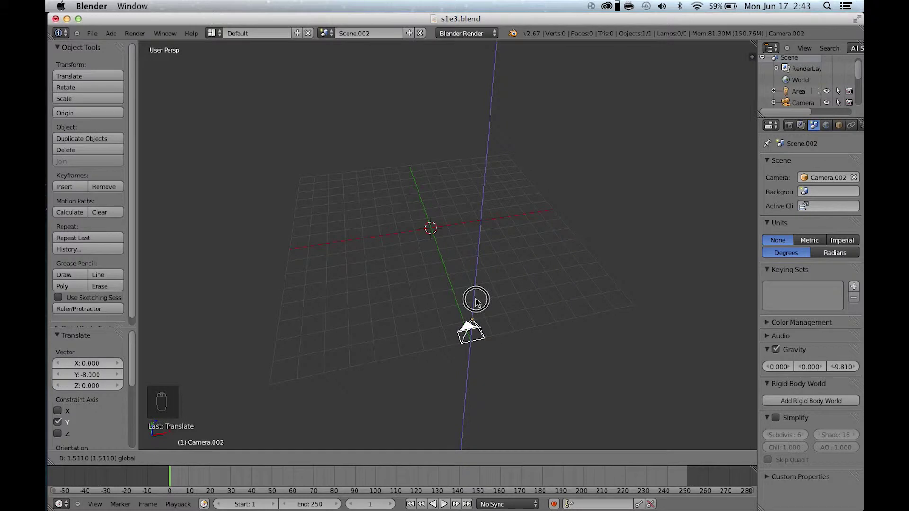
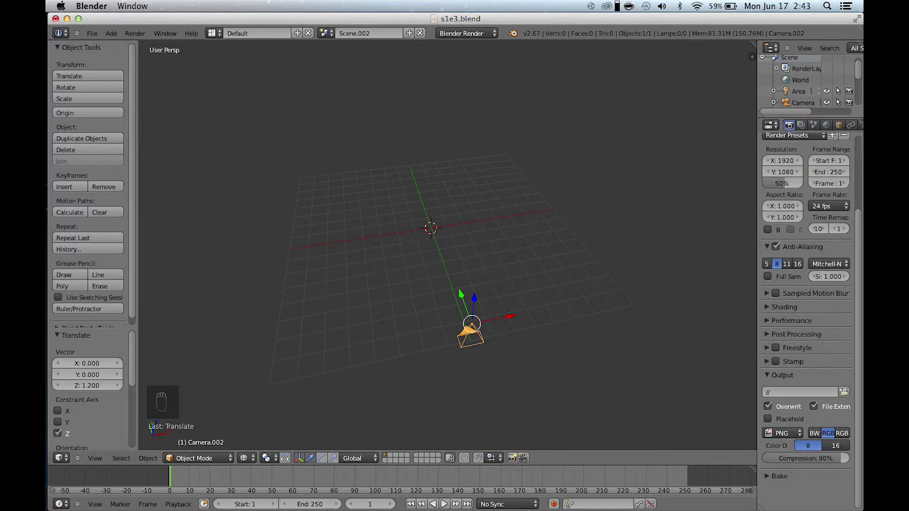
{"action": "key", "text": "r"}
{"action": "key", "text": "z"}
{"action": "key", "text": "r"}
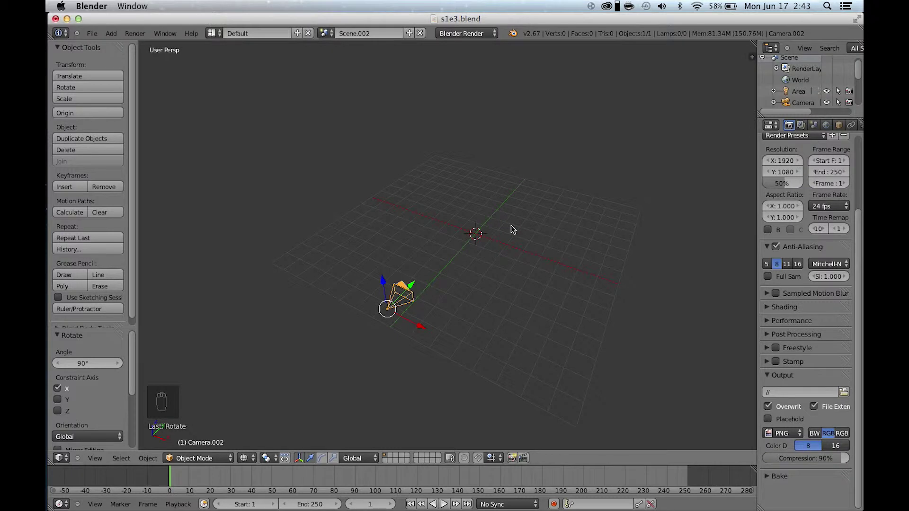
{"action": "key", "text": "KP_0"}
Switch to Cycles at 100% resolution and add an empty background image slot.
{"action": "right_click", "coordinate": [510, 206]}
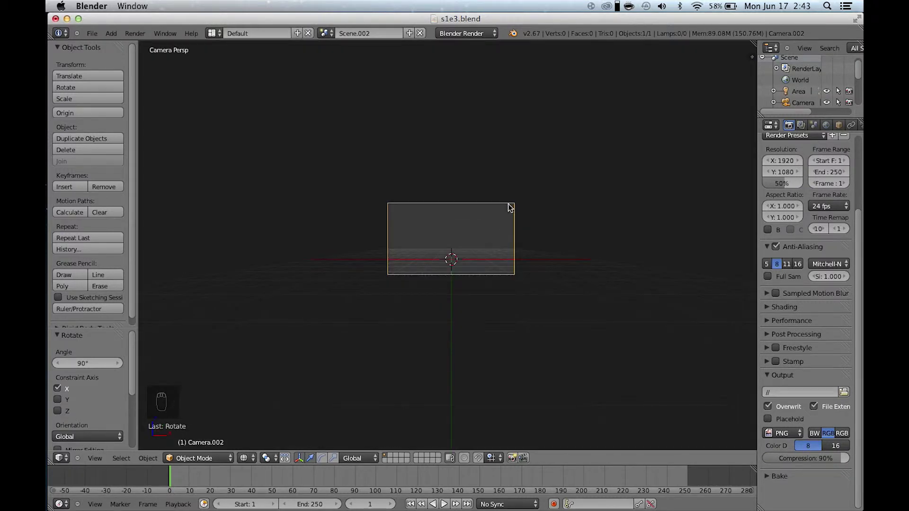
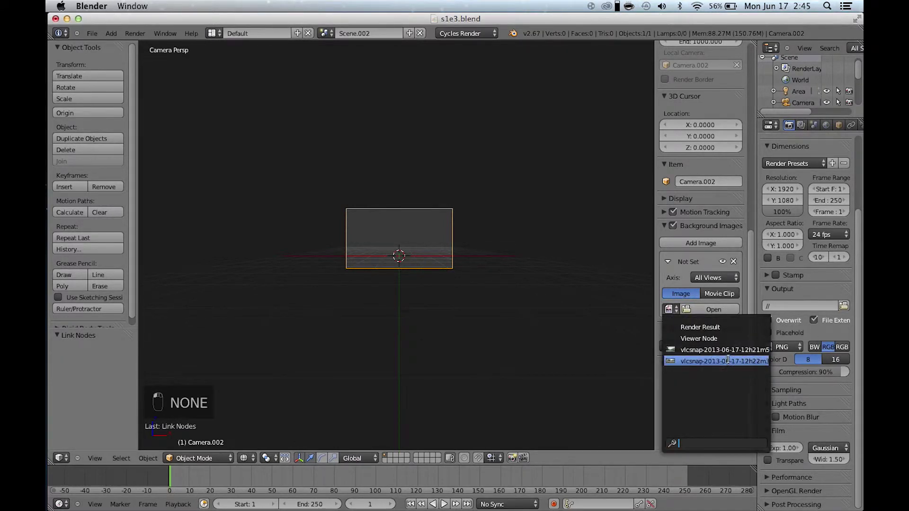
Load the street photo as the camera background image and show the camera's lens settings.
{"action": "left_click_drag", "start_coordinate": [723, 352], "coordinate": [575, 461]}
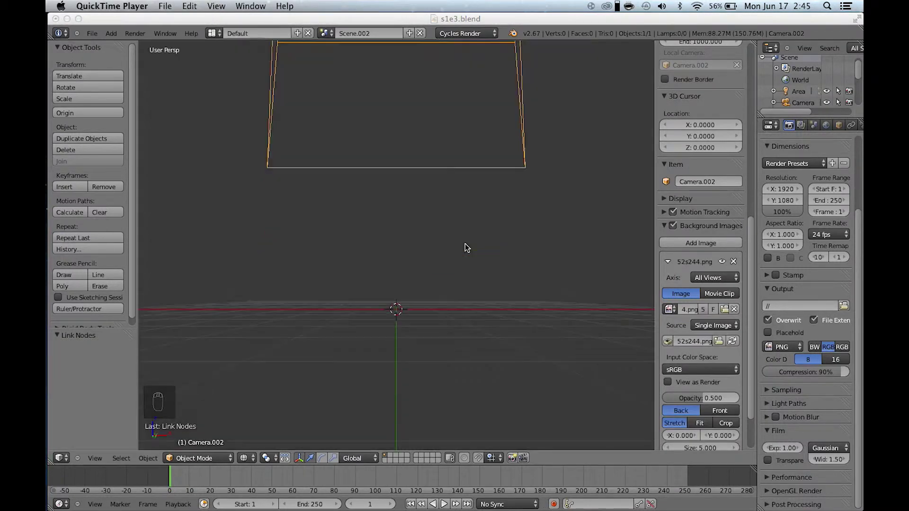
{"action": "left_click_drag", "start_coordinate": [467, 247], "coordinate": [548, 192]}
{"action": "key", "text": "KP_0"}
{"action": "left_click", "coordinate": [284, 107]}
{"action": "middle_click", "coordinate": [284, 107]}
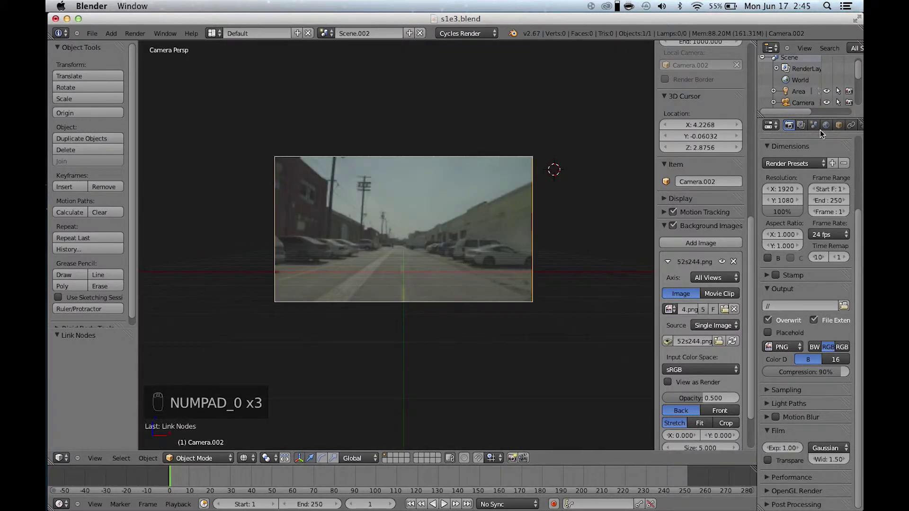
Give the camera a Micro Four Thirds sensor (17.3 mm) and a 16 mm focal length.
{"action": "left_click_drag", "start_coordinate": [837, 130], "coordinate": [845, 370]}
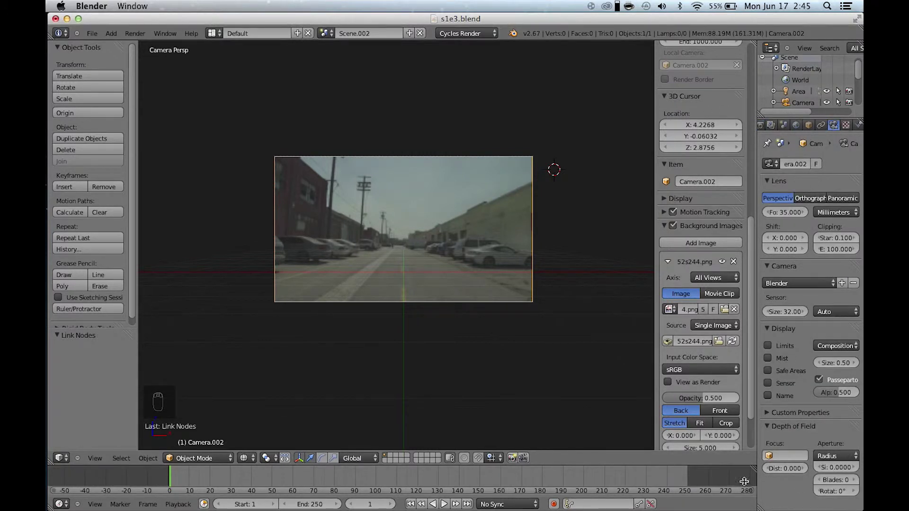
{"action": "left_click_drag", "start_coordinate": [812, 286], "coordinate": [800, 74]}
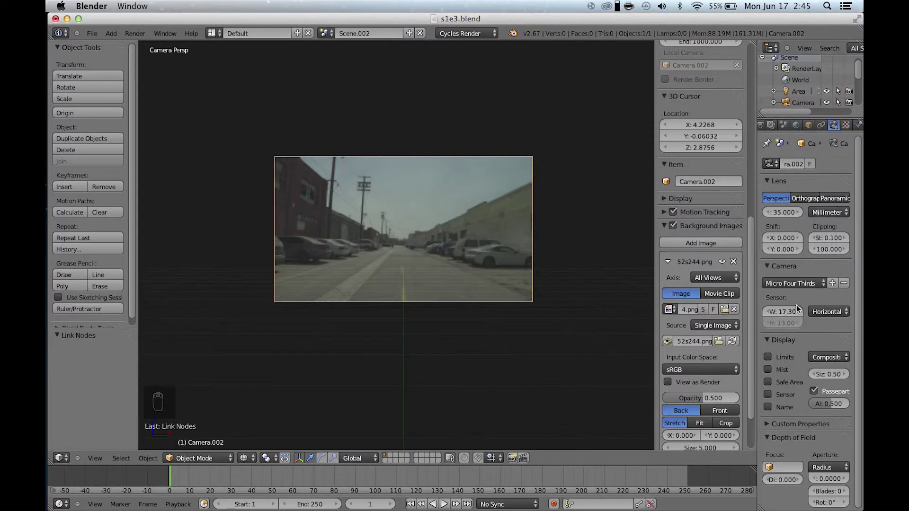
{"action": "left_click_drag", "start_coordinate": [785, 315], "coordinate": [837, 93]}
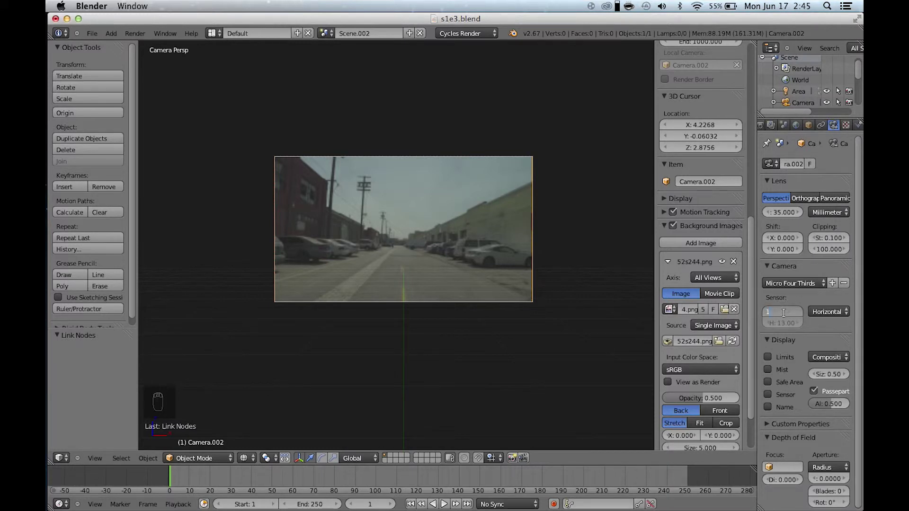
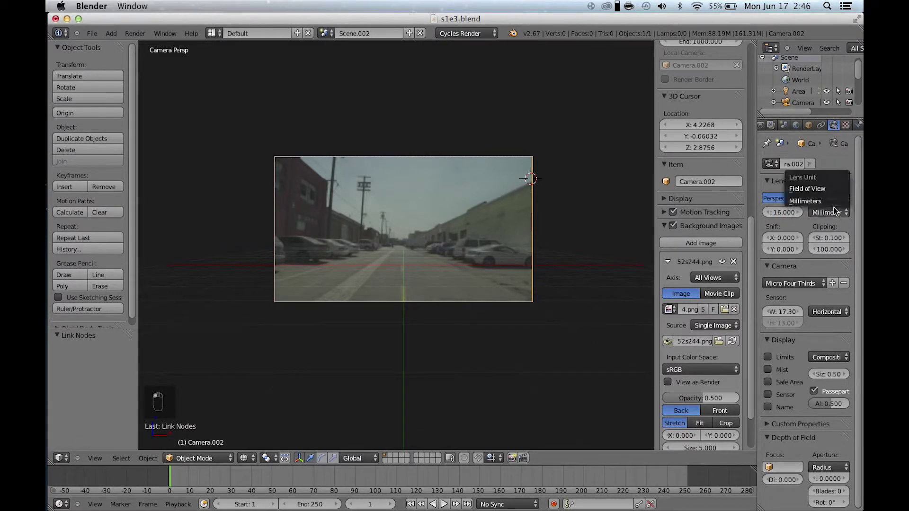
{"action": "left_click_drag", "start_coordinate": [824, 204], "coordinate": [822, 221]}
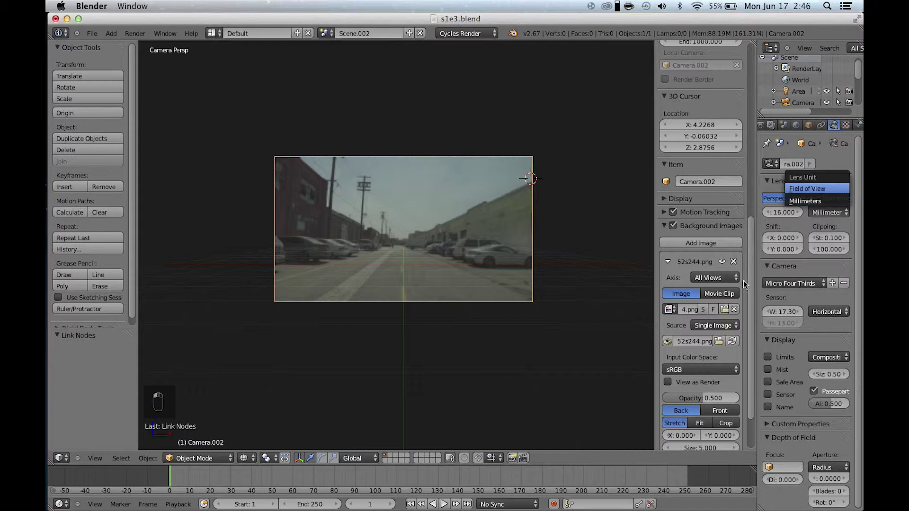
{"action": "left_click_drag", "start_coordinate": [837, 215], "coordinate": [607, 213]}
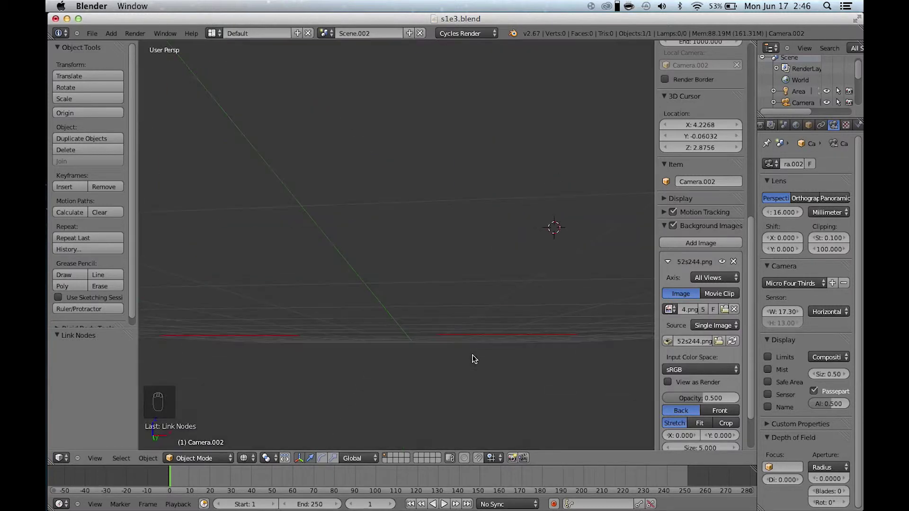
Draw the street photo in front of the scene and return to the camera view.
{"action": "left_click_drag", "start_coordinate": [474, 359], "coordinate": [475, 360]}
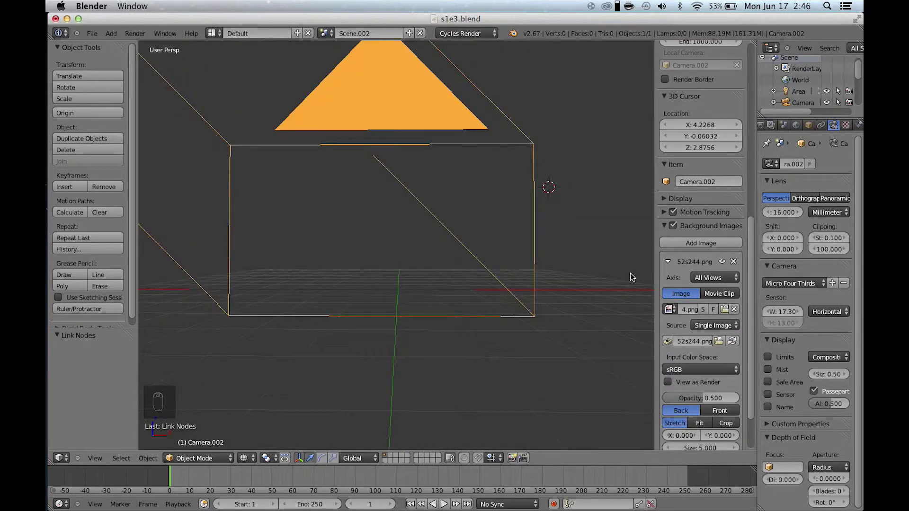
{"action": "key", "text": "KP_0"}
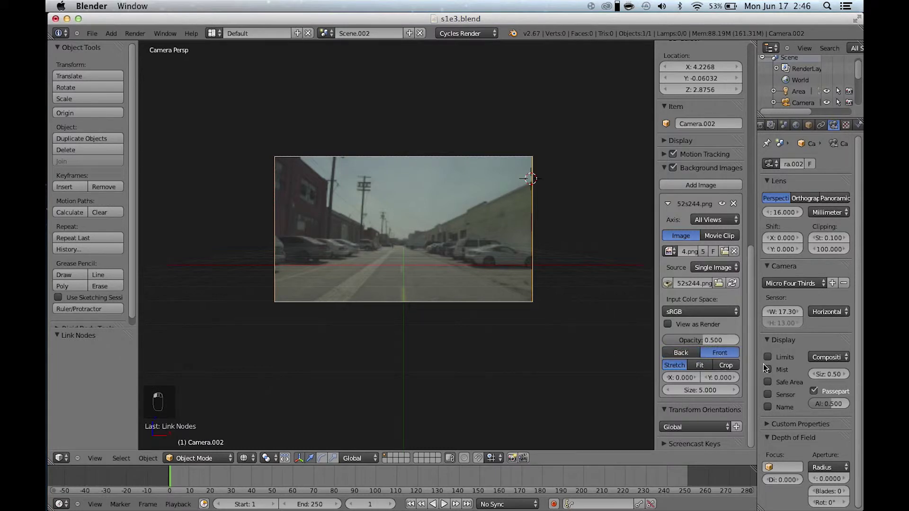
Switch the camera view to rendered preview showing the ground plane under the photo.
{"action": "middle_click", "coordinate": [230, 473]}
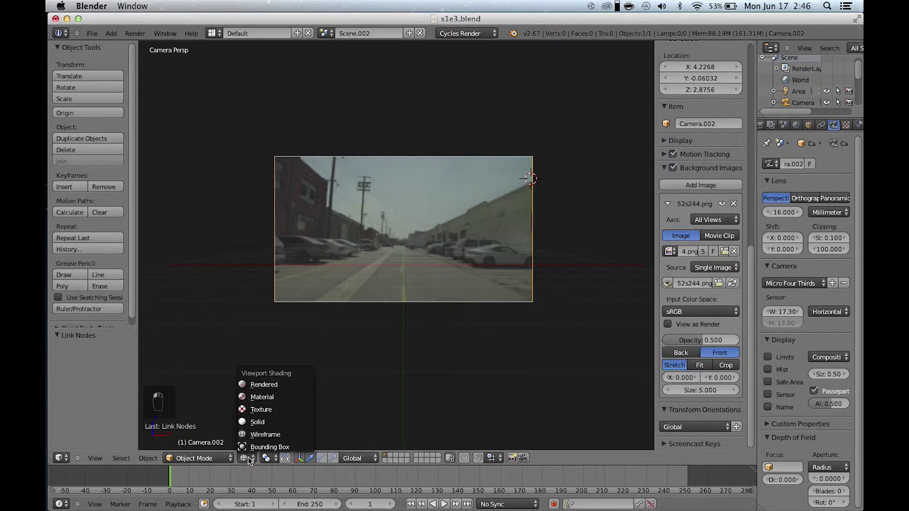
{"action": "left_click_drag", "start_coordinate": [267, 388], "coordinate": [493, 302]}
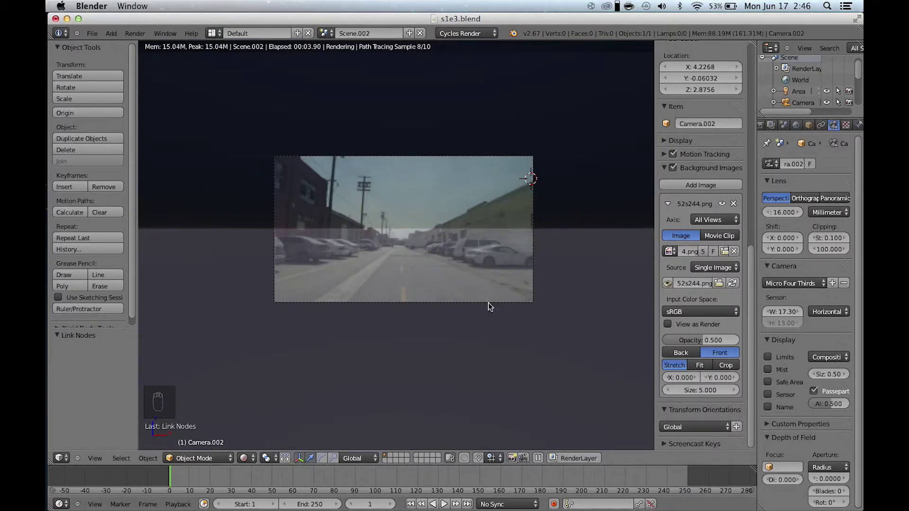
{"action": "left_click_drag", "start_coordinate": [490, 306], "coordinate": [227, 474]}
{"action": "key", "text": "z"}
{"action": "middle_click", "coordinate": [228, 474]}
{"action": "left_click_drag", "start_coordinate": [250, 460], "coordinate": [264, 385]}
{"action": "left_click", "coordinate": [264, 385]}
{"action": "left_click", "coordinate": [354, 121]}
Tilt the camera about 3.5° around X to match the photo's perspective.
{"action": "middle_click", "coordinate": [504, 224]}
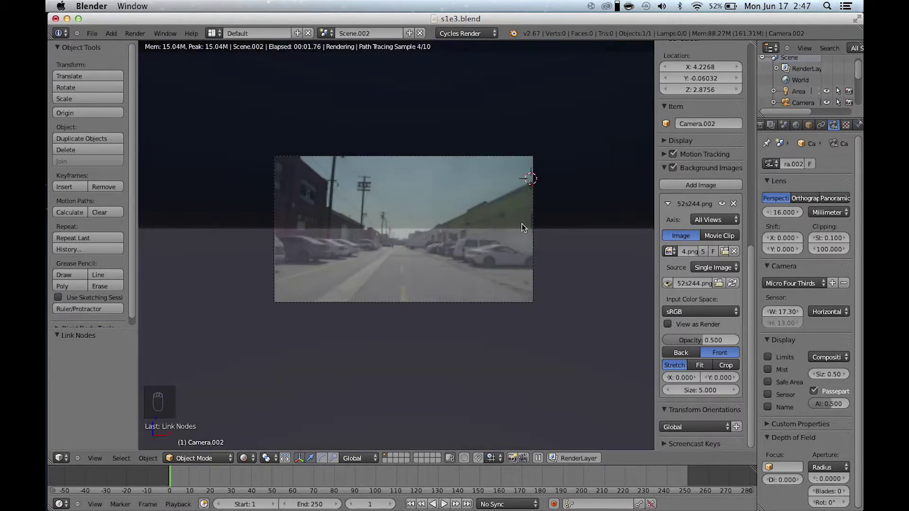
{"action": "left_click_drag", "start_coordinate": [533, 241], "coordinate": [531, 226]}
{"action": "key", "text": "r"}
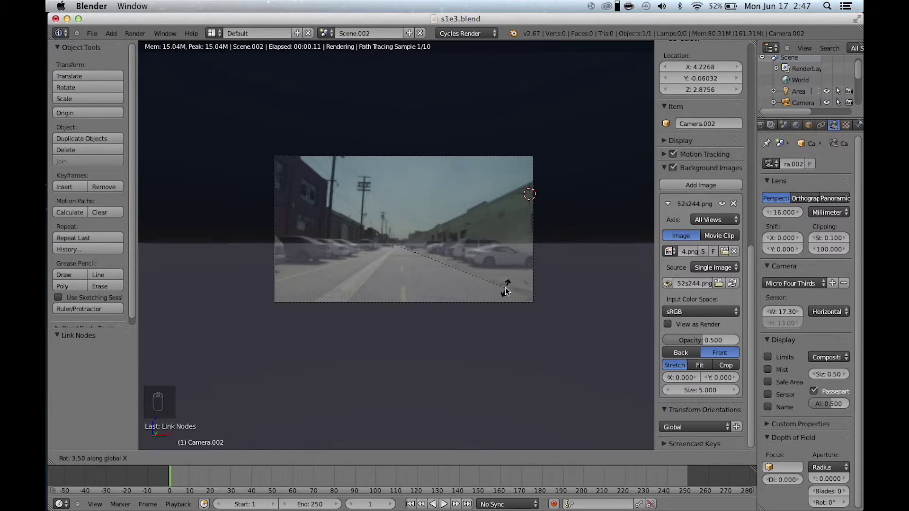
{"action": "middle_click", "coordinate": [508, 292]}
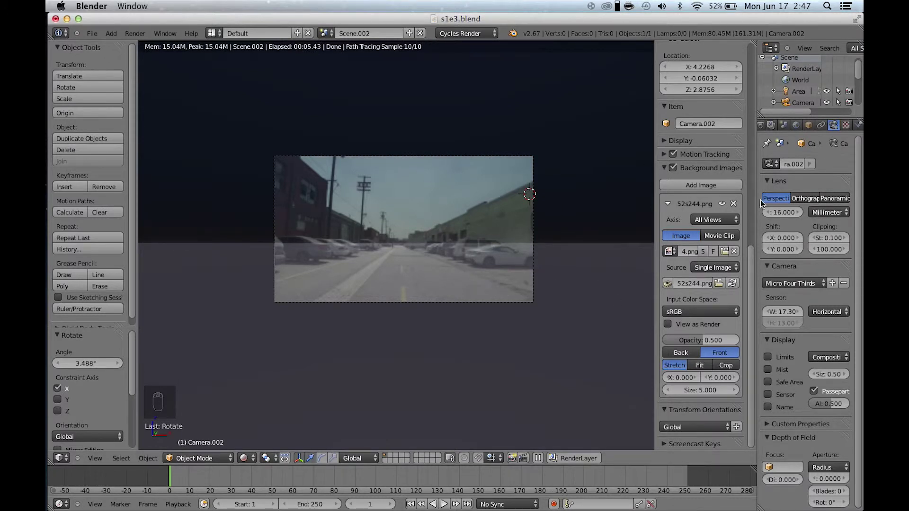
In solid shading, turn the camera slightly about Z and Y to align the grid with the road.
{"action": "key", "text": "z"}
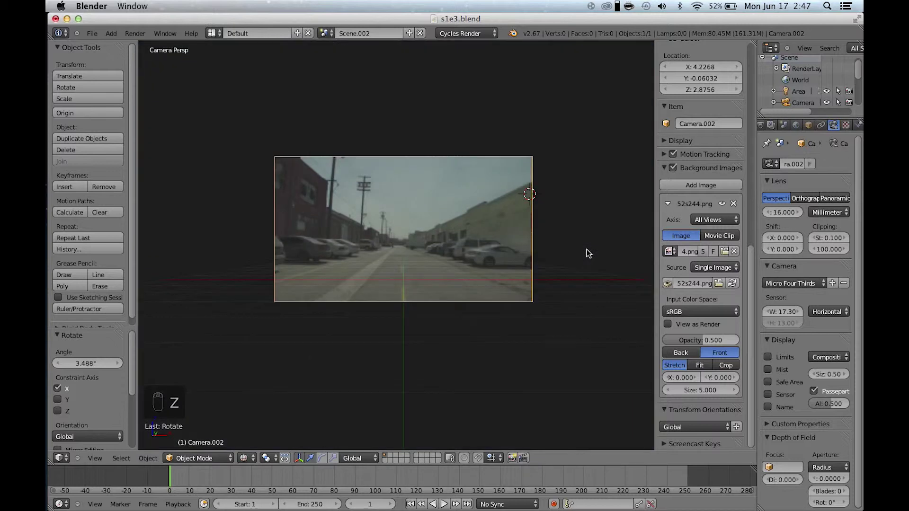
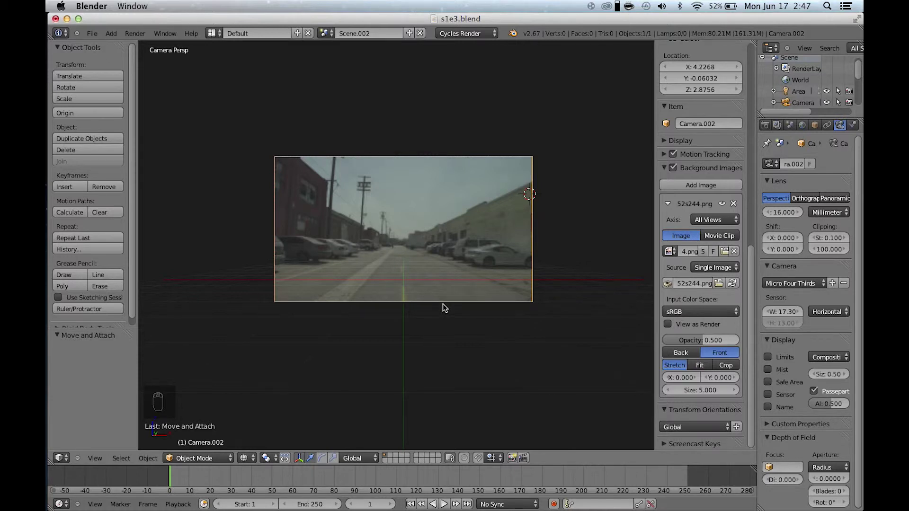
{"action": "key", "text": "r"}
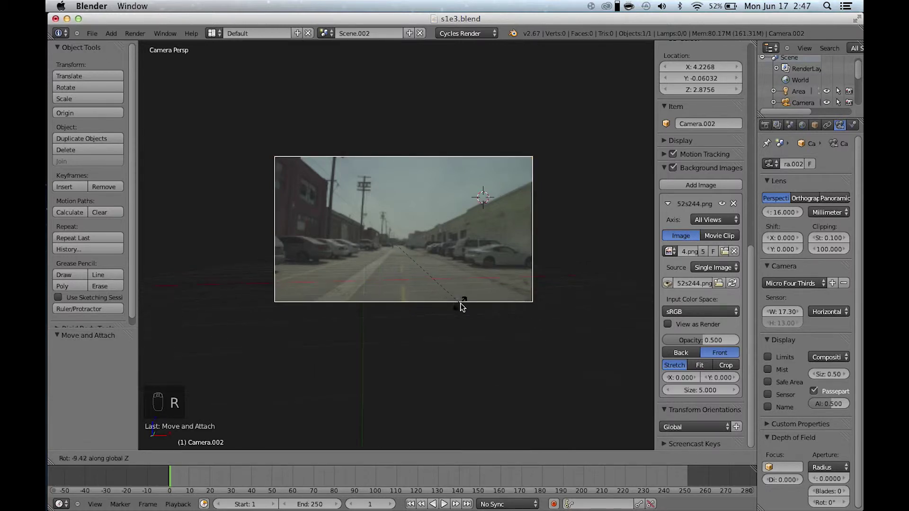
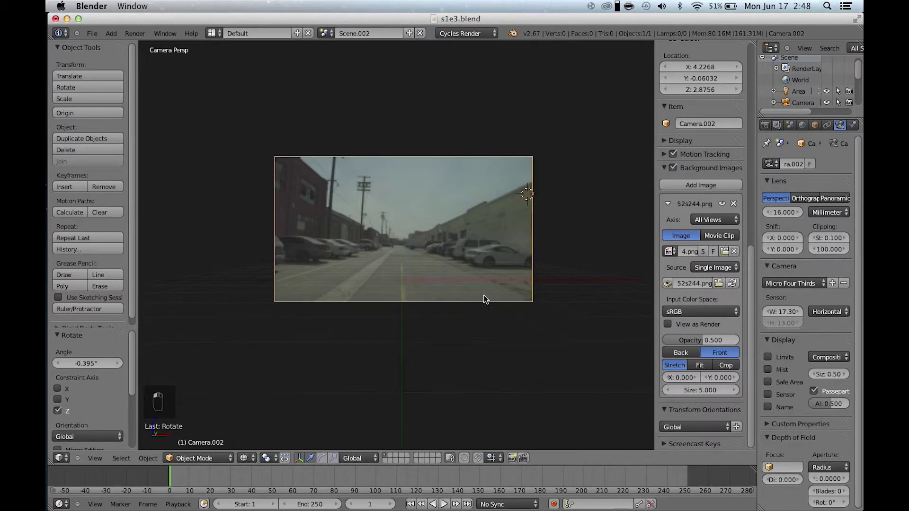
{"action": "key", "text": "r"}
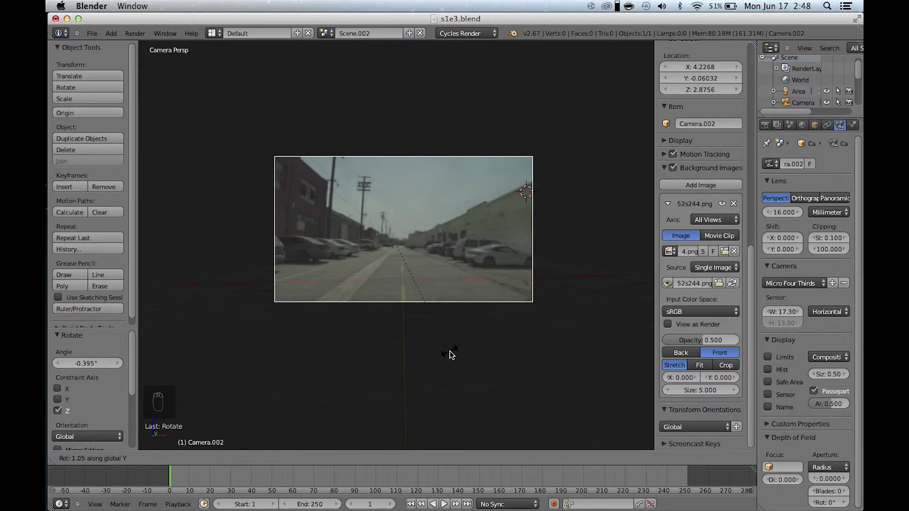
{"action": "left_click_drag", "start_coordinate": [450, 354], "coordinate": [450, 306]}
{"action": "key", "text": "r"}
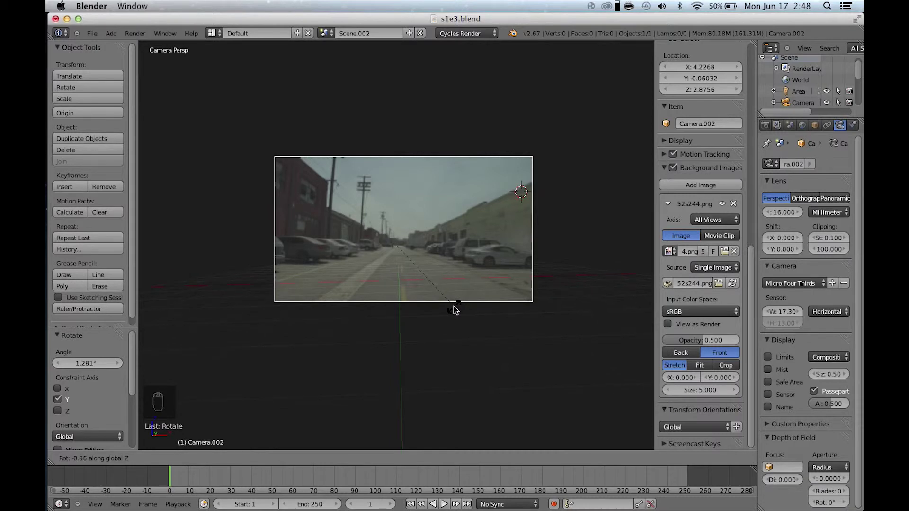
{"action": "key", "text": "shift+a"}
Add a plane and reset it to the world origin so it lies on the road.
{"action": "left_click", "coordinate": [456, 311]}
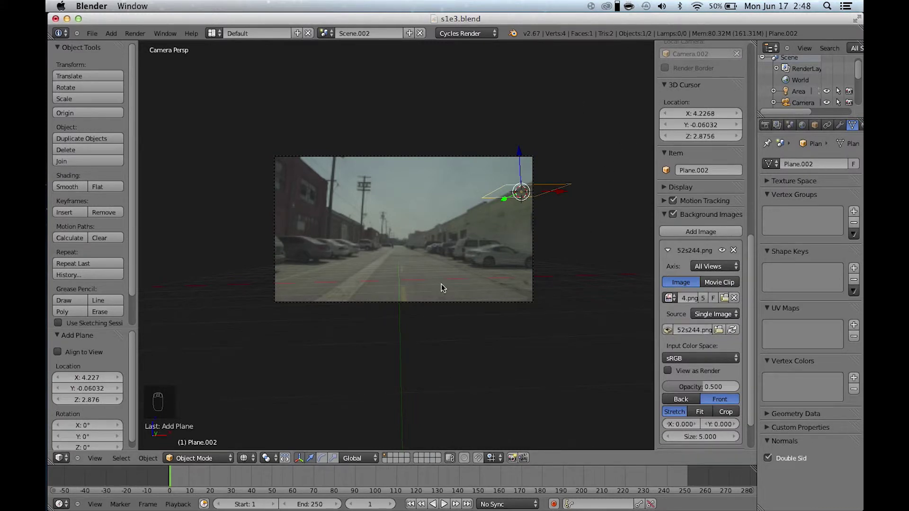
{"action": "key", "text": "alt+g"}
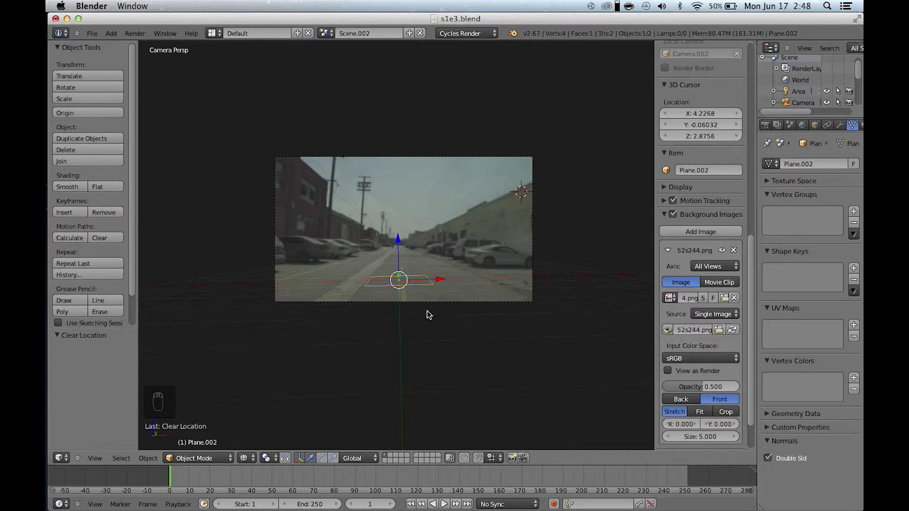
Scale the plane up and push its far edge about 34.7 units along Y down the street.
{"action": "key", "text": "Tab"}
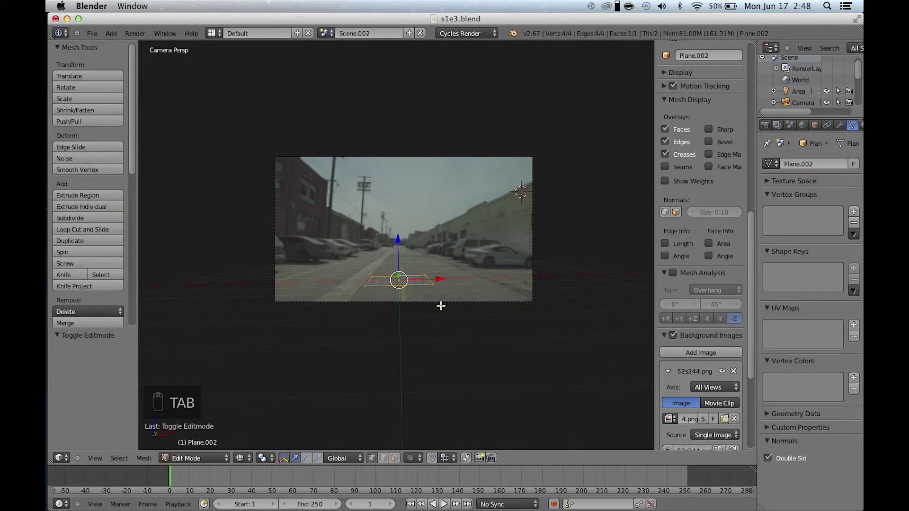
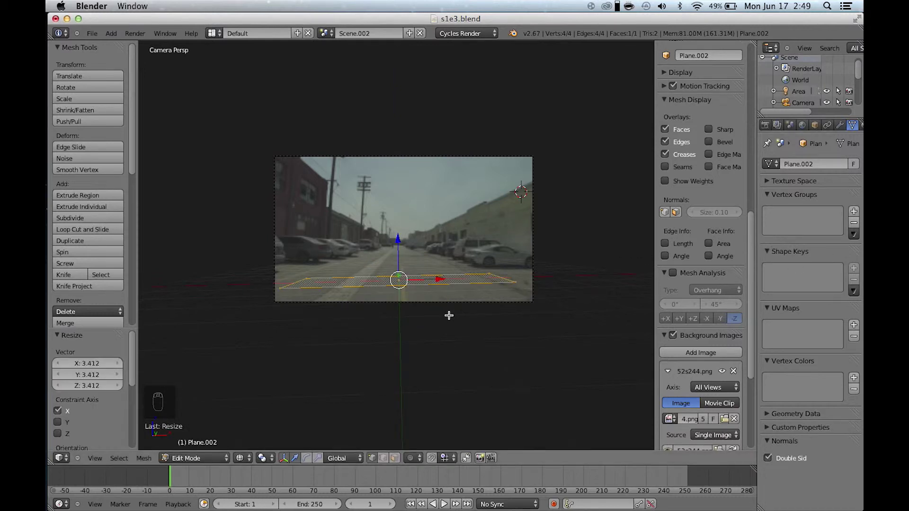
{"action": "key", "text": "s"}
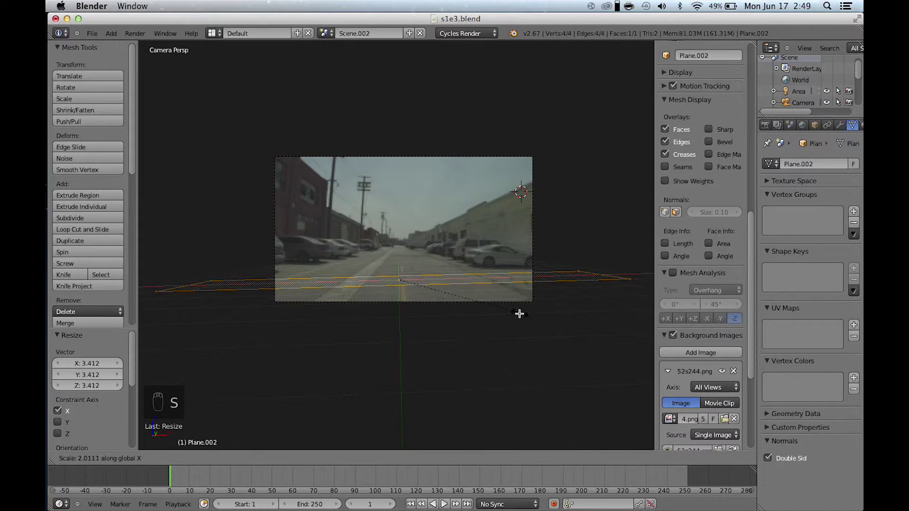
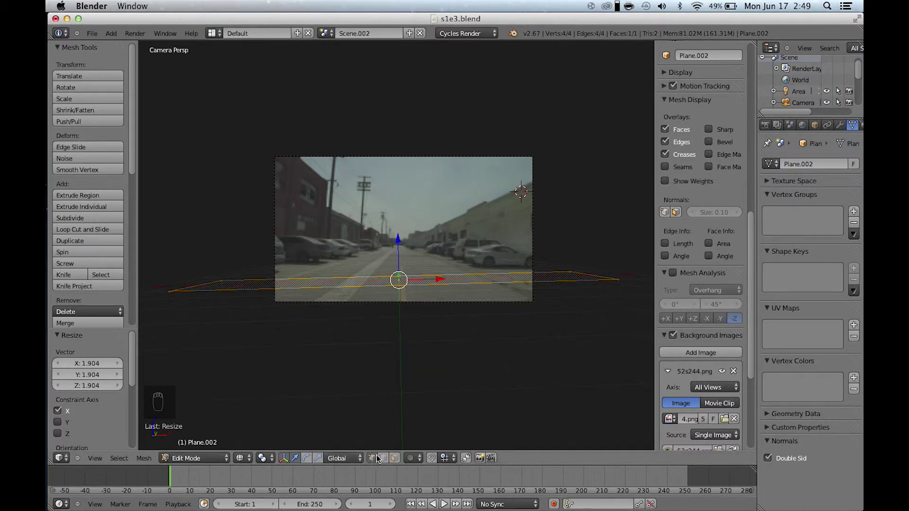
{"action": "middle_click", "coordinate": [388, 459]}
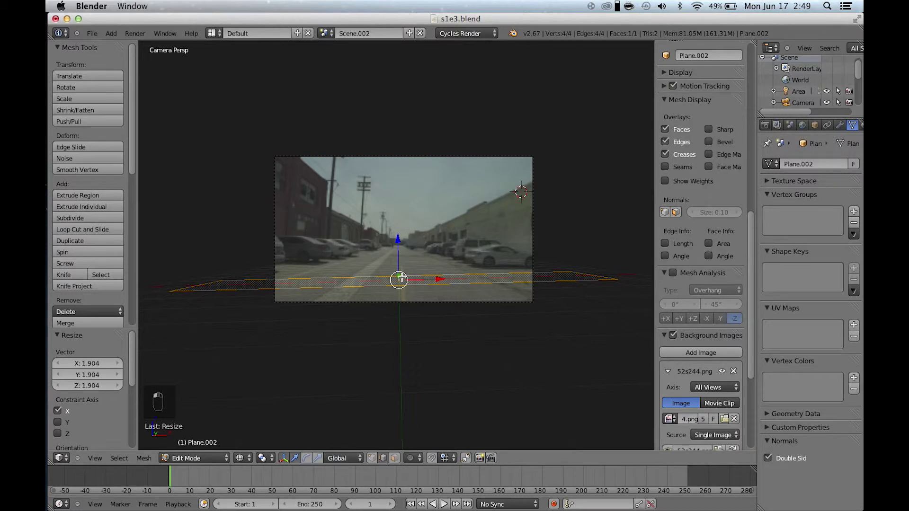
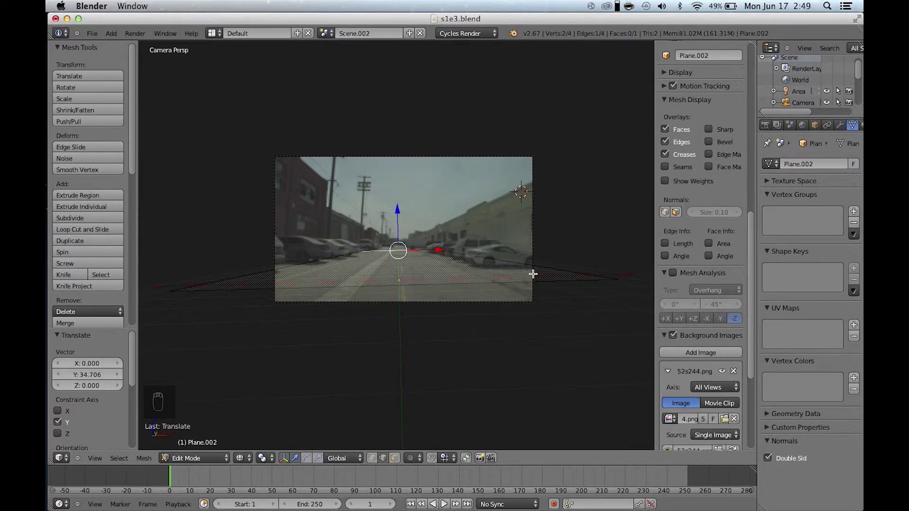
{"action": "key", "text": "Tab"}
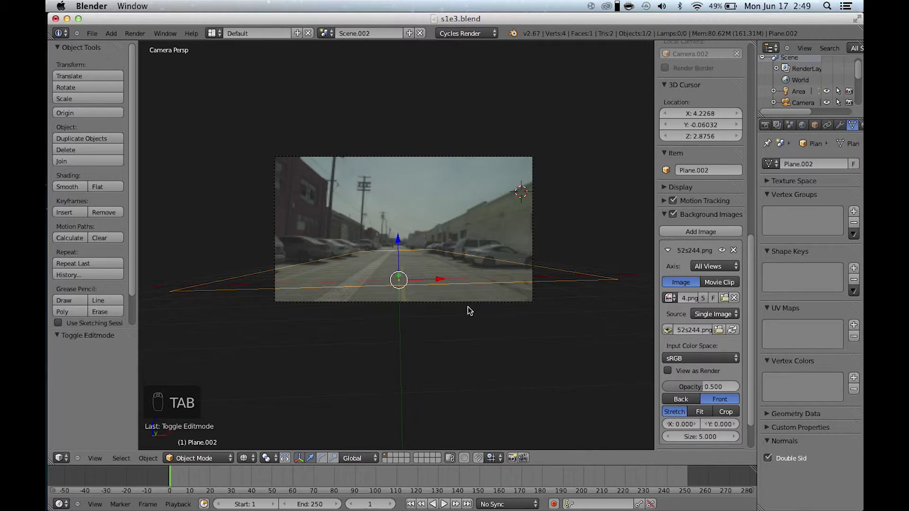
Rotate the camera about 1.2° so the stretched ground plane follows the photographed road.
{"action": "right_click", "coordinate": [470, 310]}
{"action": "left_click", "coordinate": [470, 309]}
{"action": "key", "text": "r"}
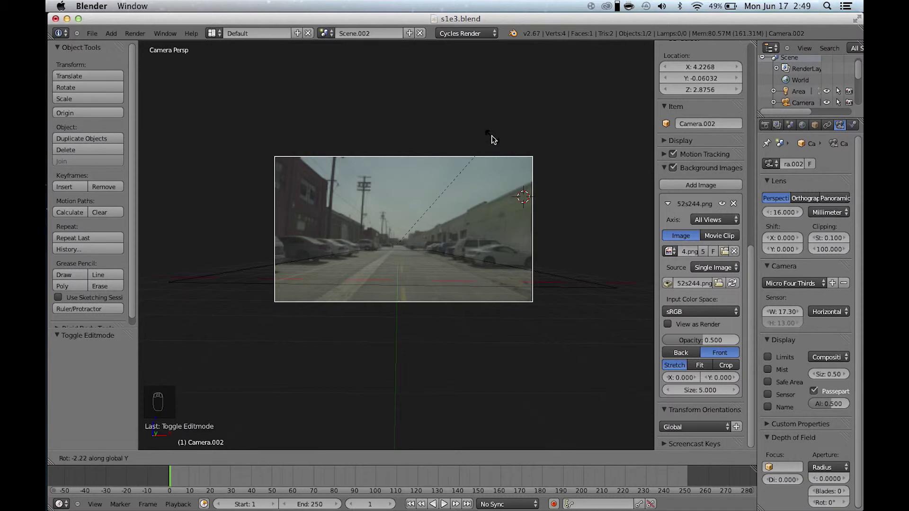
{"action": "middle_click", "coordinate": [493, 138]}
{"action": "left_click", "coordinate": [494, 138]}
{"action": "key", "text": "r"}
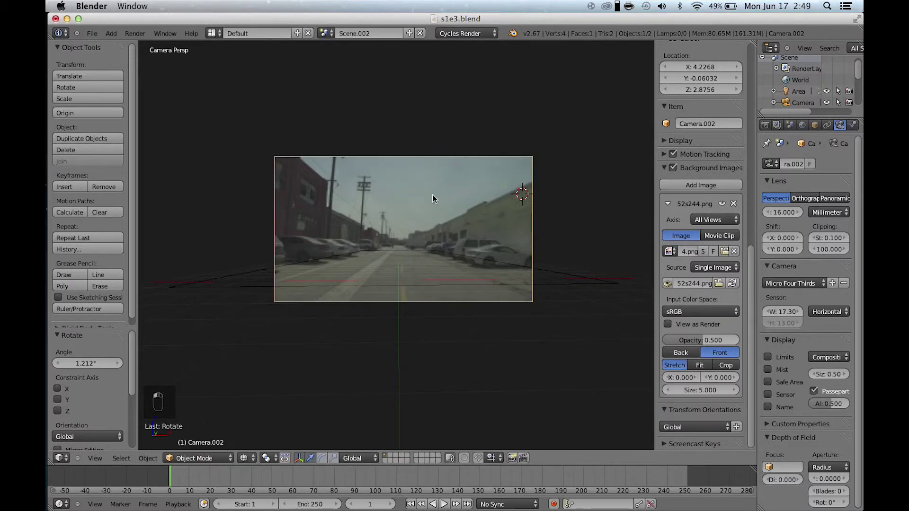
{"action": "key", "text": "Tab"}
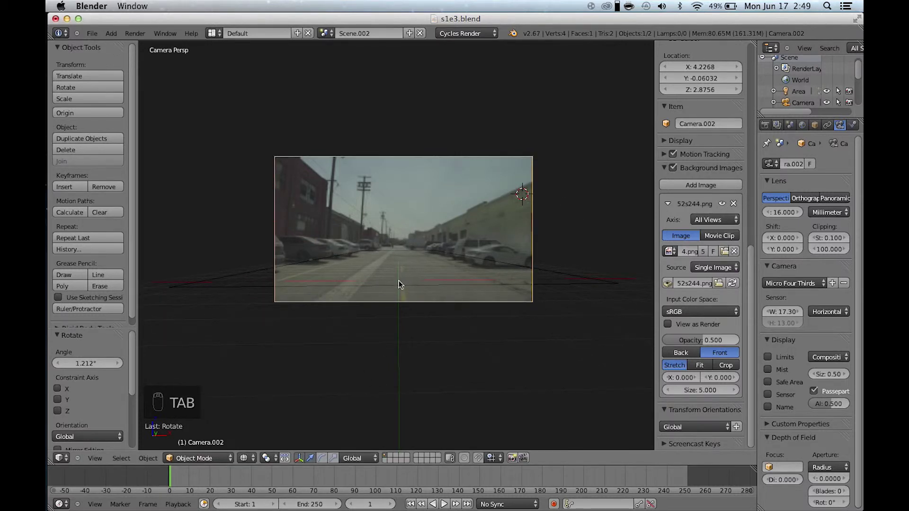
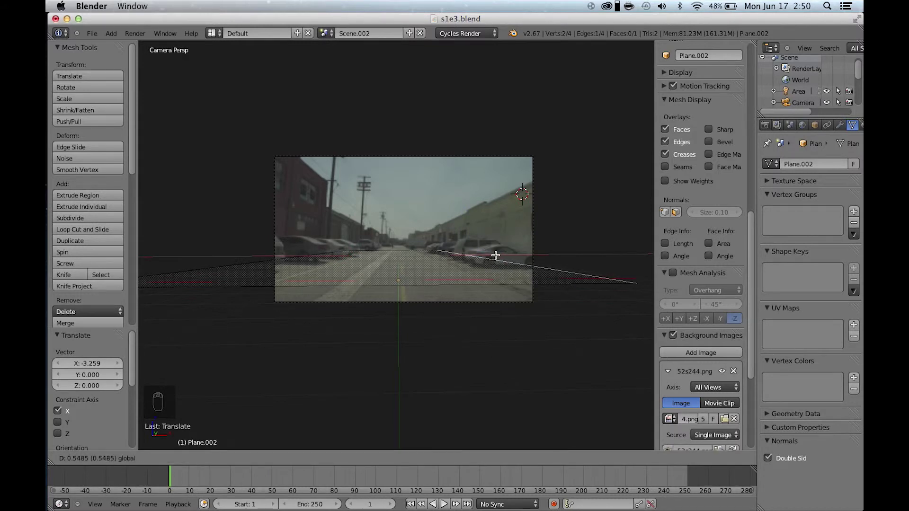
Extrude the plane's side edge into a wall face rising along the building.
{"action": "key", "text": "e"}
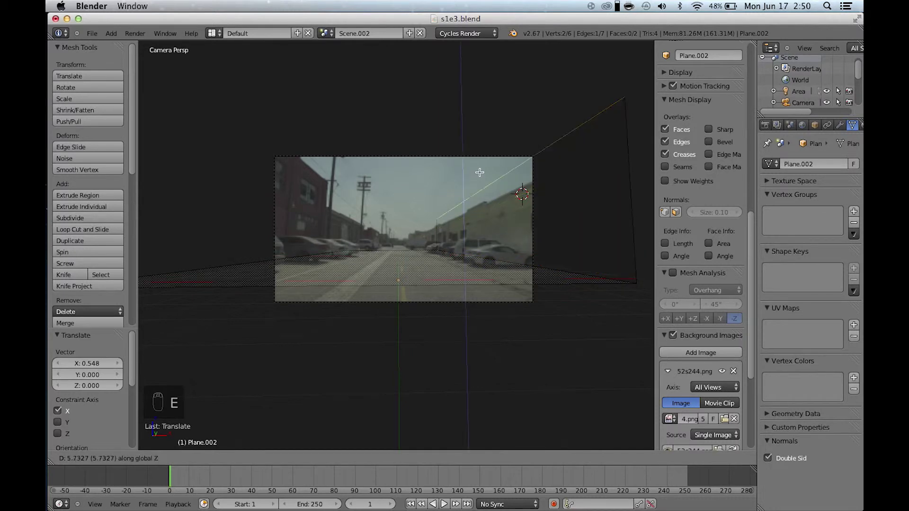
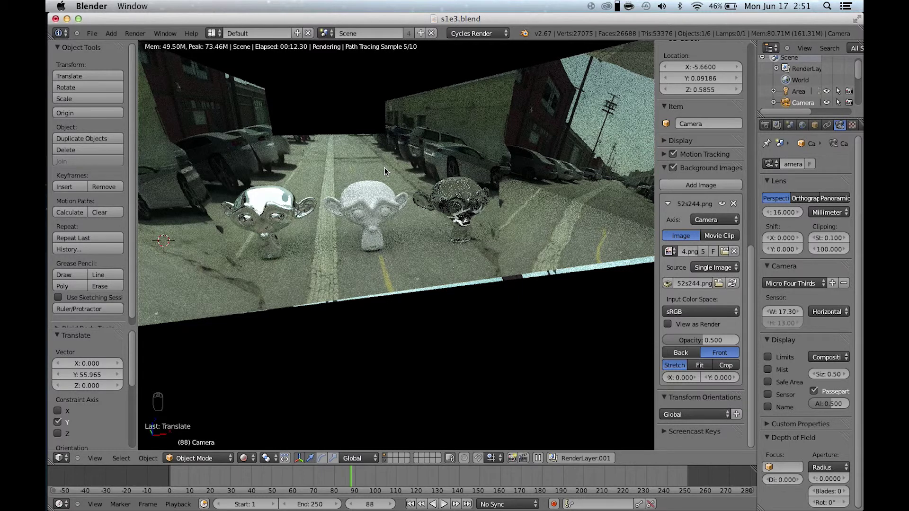
Place three Suzanne heads with chrome, white and glossy materials and add RenderLayer.001.
{"action": "left_click_drag", "start_coordinate": [778, 129], "coordinate": [360, 303]}
Give the first render layer Combined and Z passes and the second a Shadow pass.
{"action": "key", "text": "z"}
{"action": "key", "text": "z"}
{"action": "left_click_drag", "start_coordinate": [345, 265], "coordinate": [787, 352]}
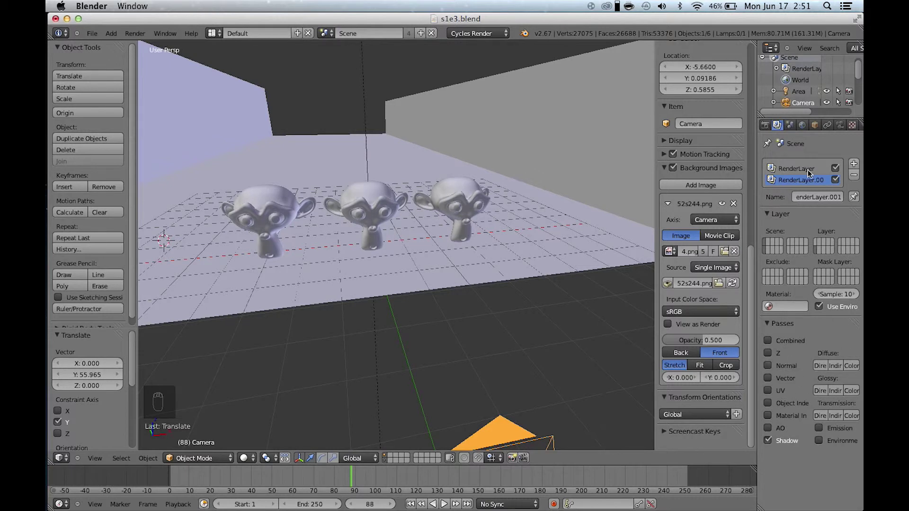
{"action": "left_click_drag", "start_coordinate": [812, 216], "coordinate": [799, 183]}
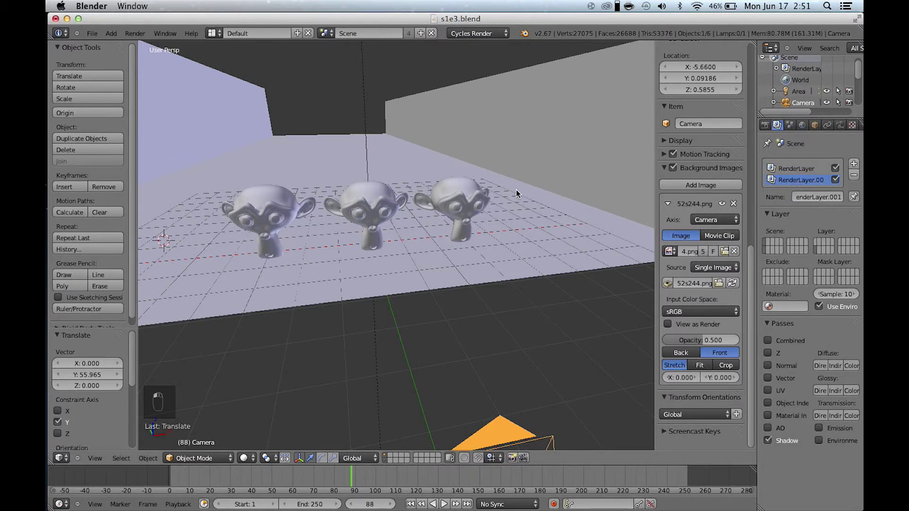